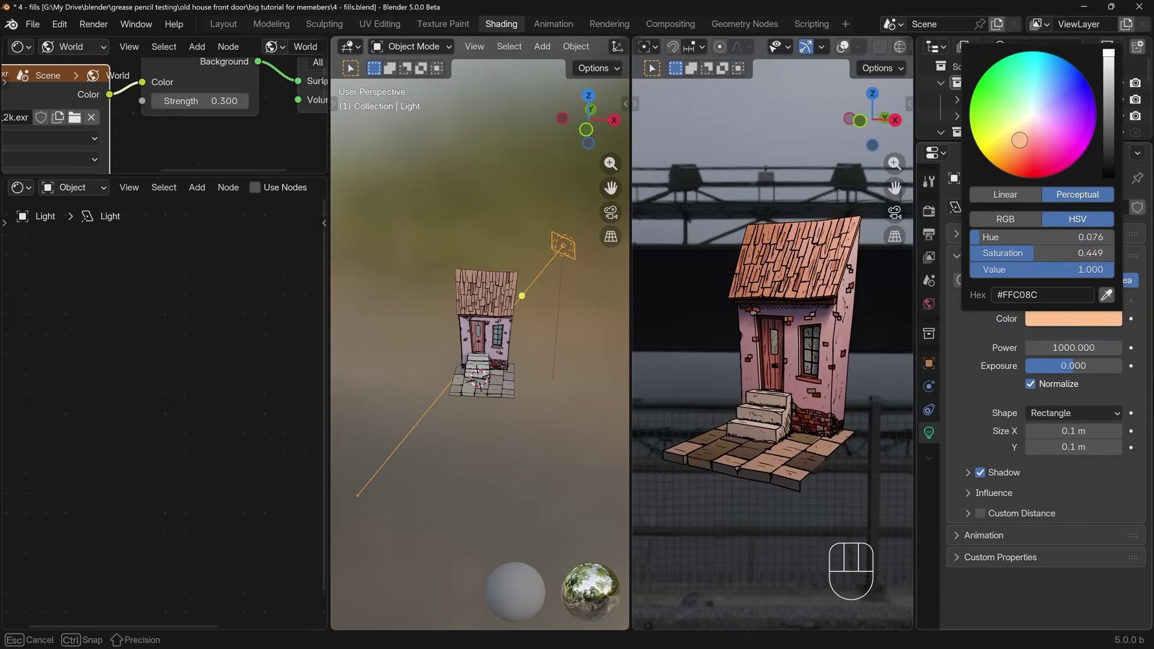
- Set the area light's colour to a near-white warm tint in the colour picker
{"action": "left_click_drag", "start_coordinate": [797, 382], "coordinate": [841, 381]}
{"action": "middle_click", "coordinate": [862, 324]}
{"action": "middle_click", "coordinate": [792, 377]}
{"action": "middle_click", "coordinate": [851, 384]}
{"action": "left_click_drag", "start_coordinate": [879, 511], "coordinate": [792, 524]}
{"action": "middle_click", "coordinate": [807, 465]}
{"action": "middle_click", "coordinate": [813, 444]}
{"action": "left_click_drag", "start_coordinate": [825, 433], "coordinate": [832, 401]}
{"action": "left_click_drag", "start_coordinate": [962, 538], "coordinate": [827, 448]}
{"action": "left_click_drag", "start_coordinate": [844, 418], "coordinate": [827, 445]}
{"action": "left_click_drag", "start_coordinate": [844, 398], "coordinate": [867, 403]}
{"action": "left_click_drag", "start_coordinate": [791, 437], "coordinate": [852, 429]}
{"action": "middle_click", "coordinate": [849, 418]}
- Fine-tune the light colour towards white and confirm the picker value
{"action": "left_click_drag", "start_coordinate": [858, 425], "coordinate": [773, 441]}
{"action": "left_click_drag", "start_coordinate": [754, 456], "coordinate": [750, 464]}
{"action": "left_click_drag", "start_coordinate": [785, 455], "coordinate": [774, 475]}
{"action": "left_click_drag", "start_coordinate": [824, 470], "coordinate": [758, 482]}
{"action": "left_click_drag", "start_coordinate": [859, 297], "coordinate": [767, 325]}
{"action": "left_click", "coordinate": [1053, 381]}
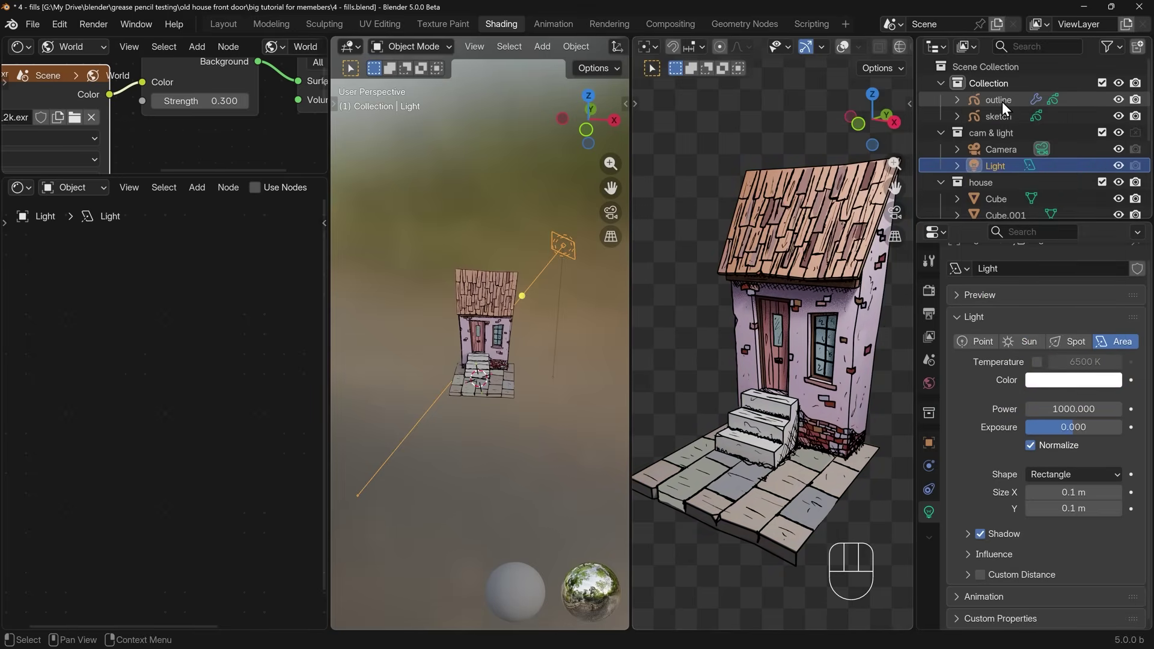
- Select the sketch grease pencil object in the Outliner, then reselect the area light for Render Properties
{"action": "left_click_drag", "start_coordinate": [1003, 122], "coordinate": [1039, 490]}
{"action": "left_click", "coordinate": [1040, 491]}
{"action": "left_click_drag", "start_coordinate": [779, 412], "coordinate": [851, 462]}
{"action": "left_click_drag", "start_coordinate": [870, 359], "coordinate": [881, 299]}
{"action": "left_click", "coordinate": [1028, 490]}
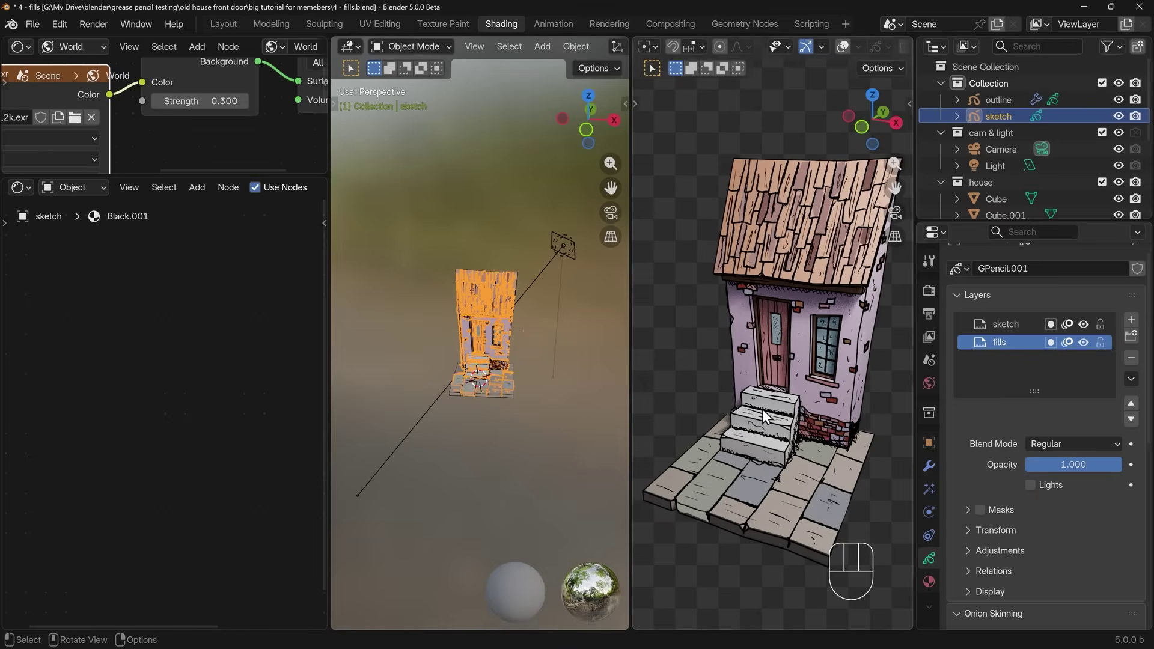
{"action": "left_click", "coordinate": [931, 292]}
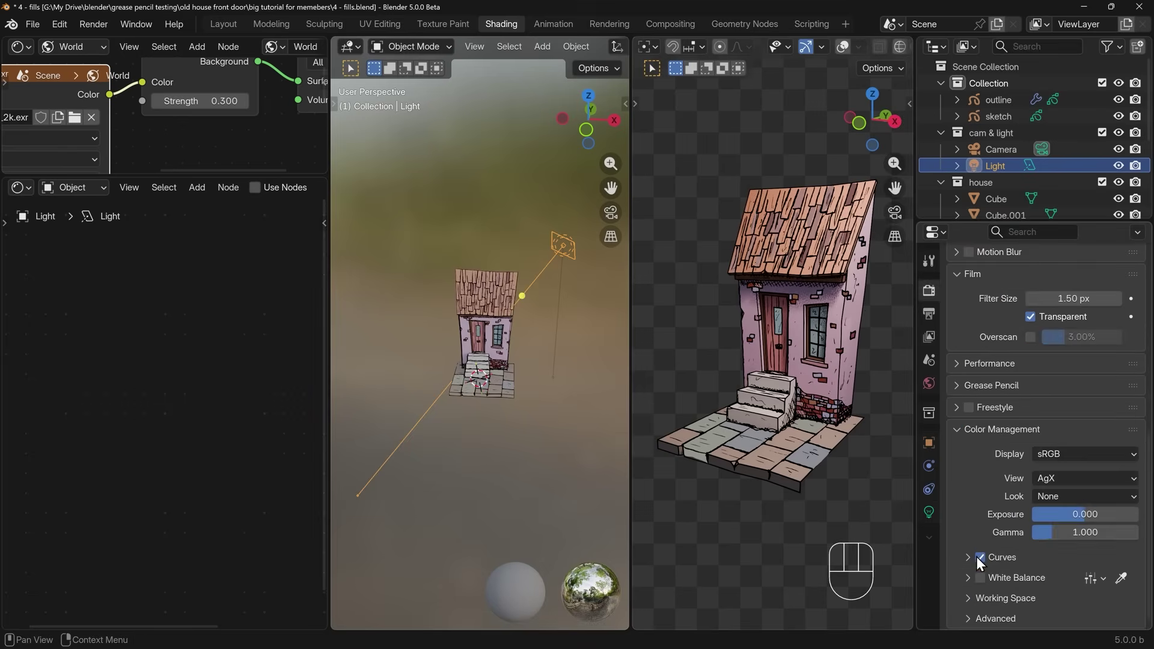
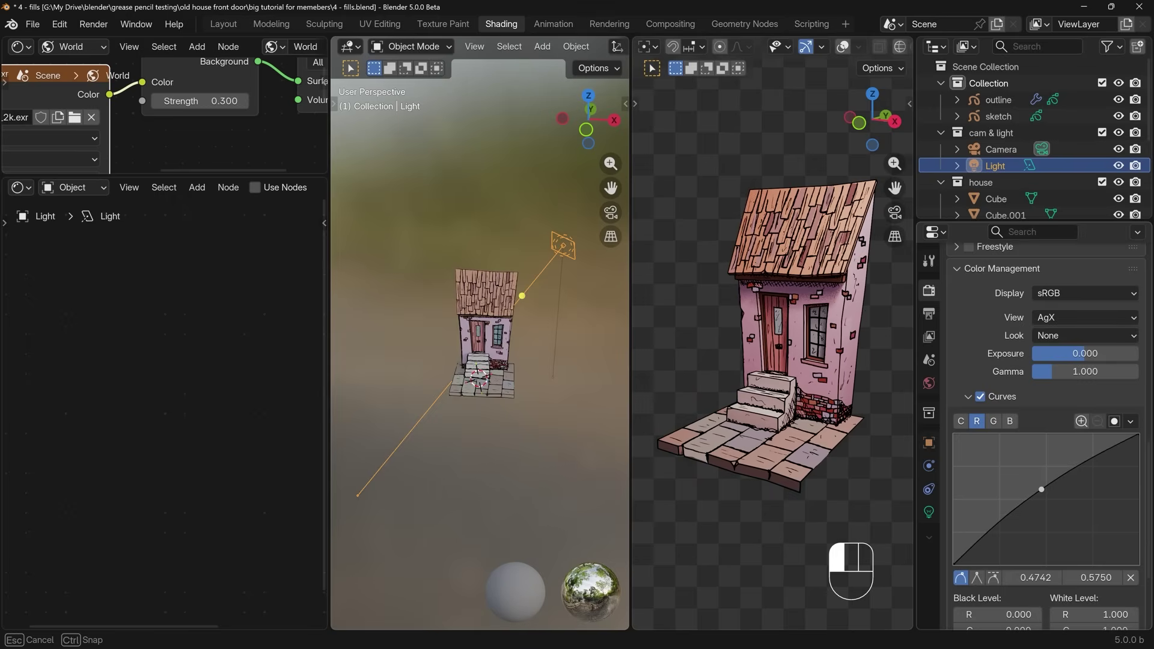
- In Color Management, reshape the curve, set Look to Punchy and raise Exposure to 0.554
{"action": "left_click_drag", "start_coordinate": [1004, 431], "coordinate": [1043, 490]}
{"action": "left_click", "coordinate": [1043, 490]}
{"action": "left_click", "coordinate": [1056, 497]}
{"action": "left_click_drag", "start_coordinate": [825, 409], "coordinate": [846, 400]}
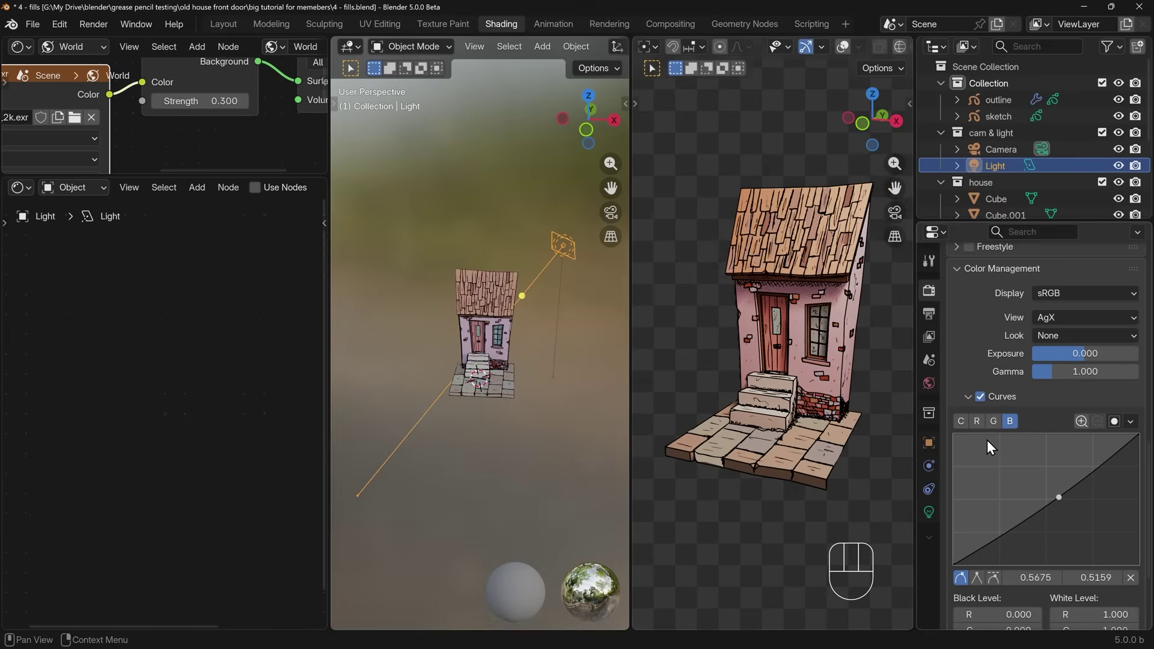
{"action": "left_click_drag", "start_coordinate": [1074, 344], "coordinate": [1049, 382]}
{"action": "left_click_drag", "start_coordinate": [1069, 340], "coordinate": [1058, 465]}
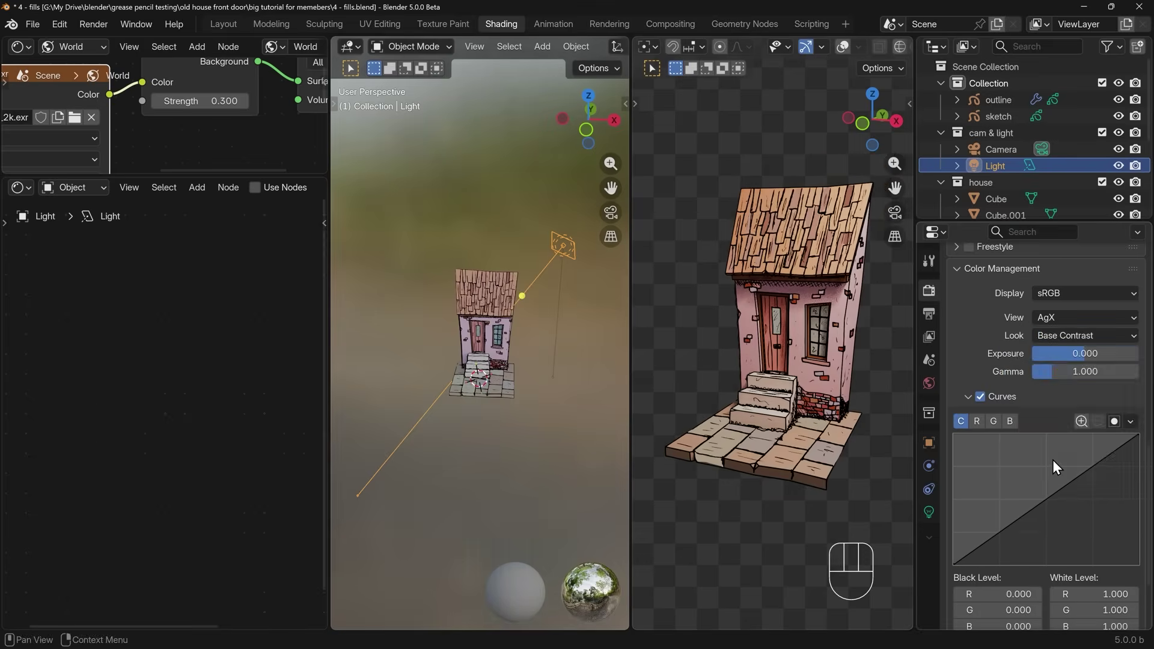